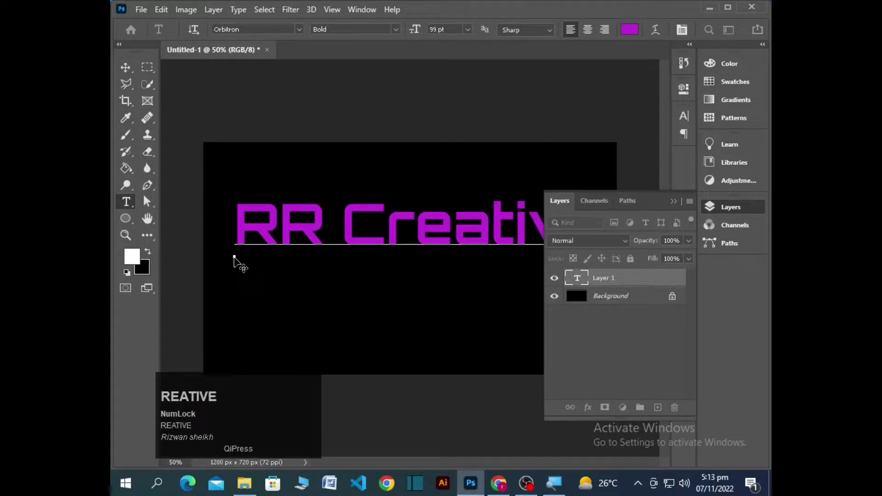
# - Commit the purple Orbitron 'RR Creative' type and select its text layer
pyautogui.moveTo(678, 204); pyautogui.dragTo(636, 35)
pyautogui.press('super+=')
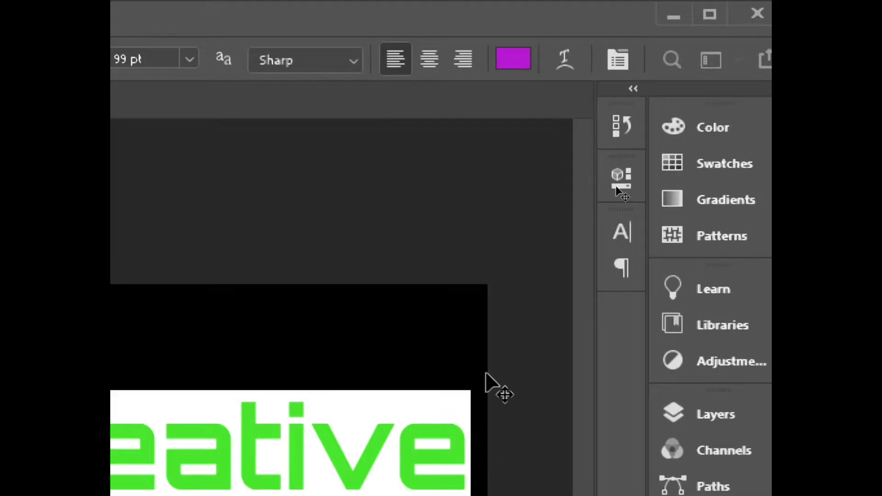
pyautogui.press('super+-')
pyautogui.click(129, 183)
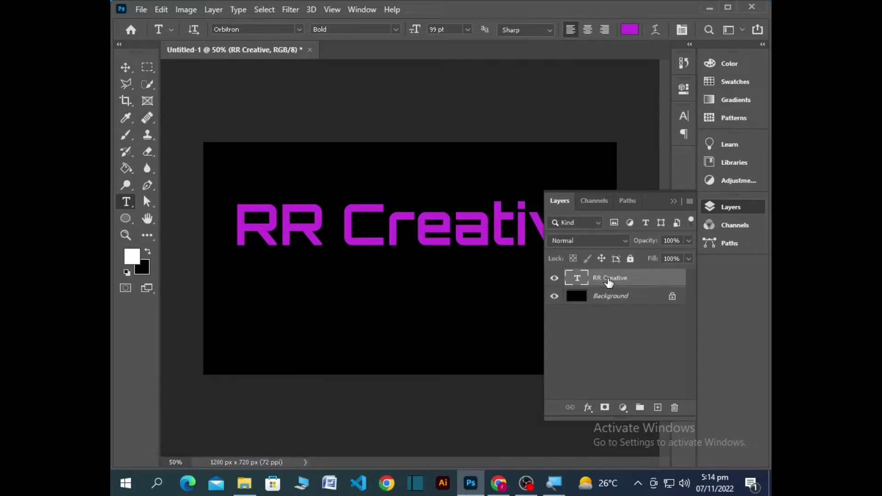
# - Duplicate the RR Creative layer, rasterize the copy and load its letter shapes as a selection
pyautogui.moveTo(638, 283); pyautogui.dragTo(631, 282)
pyautogui.rightClick(631, 282)
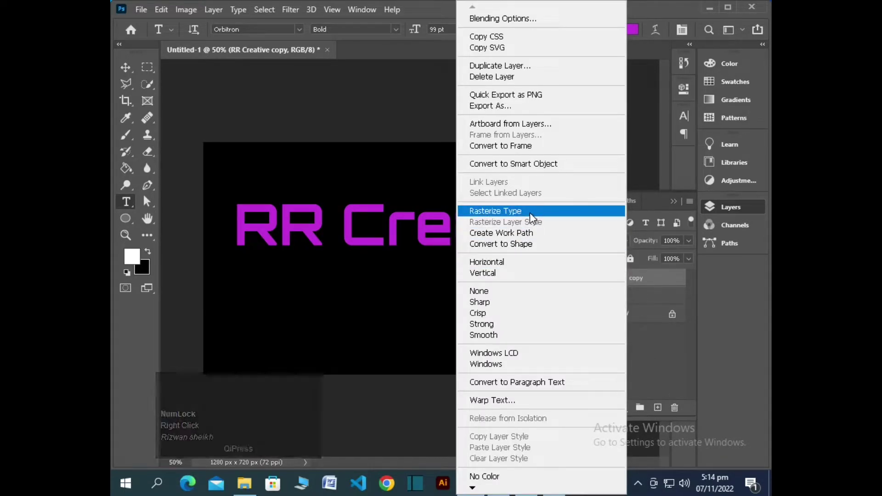
pyautogui.press('super+=')
pyautogui.press('super+-')
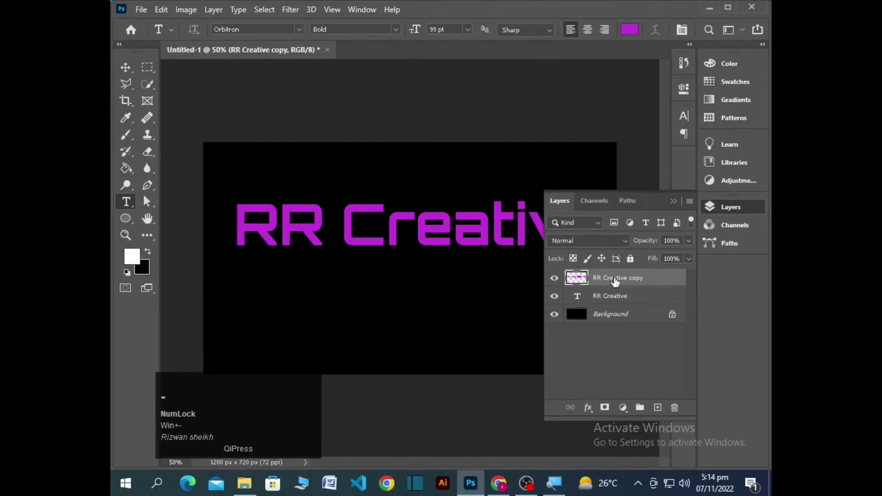
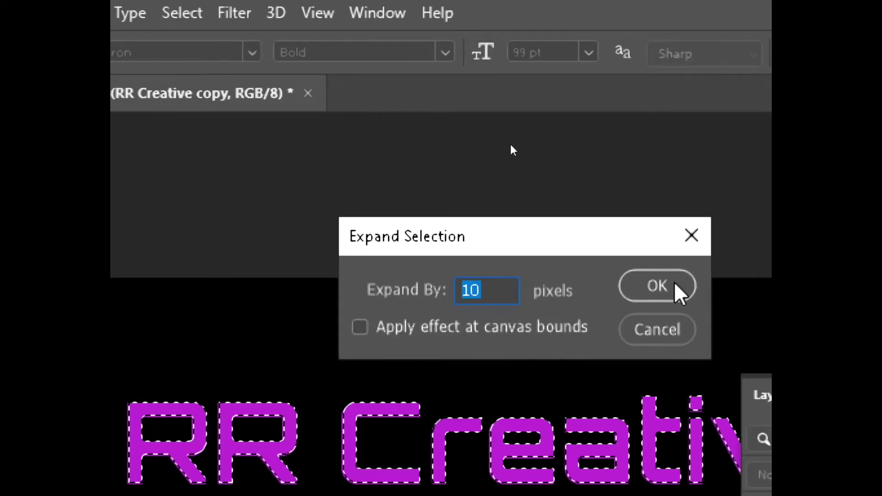
# - Expand the letter selection outward by 10 pixels
pyautogui.press('super+-')
pyautogui.click(499, 147)
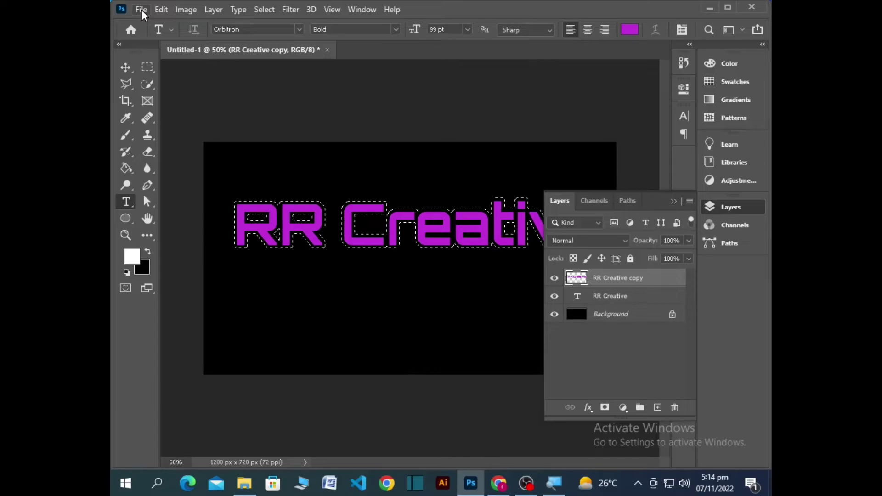
# - Fill the expanded selection on the RR Creative copy layer with the white foreground color
pyautogui.press('super+Num_Lock')
pyautogui.click(156, 14)
pyautogui.press('super+=')
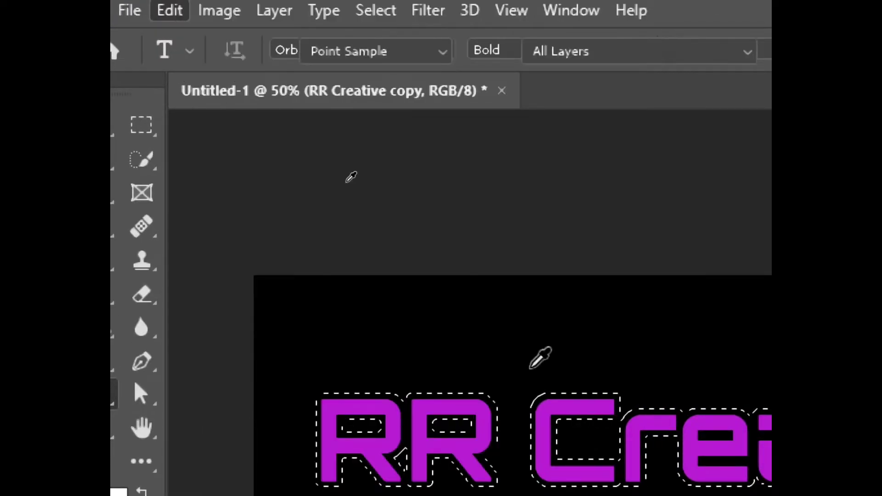
pyautogui.press('super+-')
pyautogui.moveTo(532, 295); pyautogui.dragTo(498, 241)
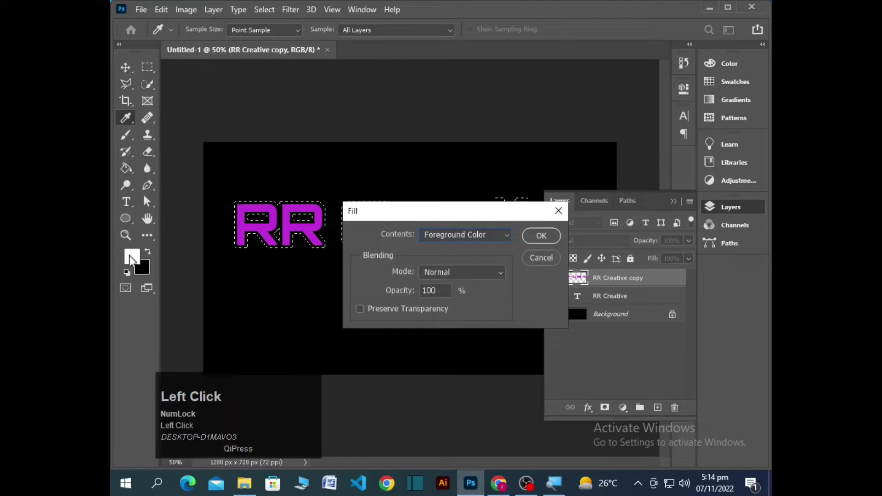
pyautogui.click(136, 263)
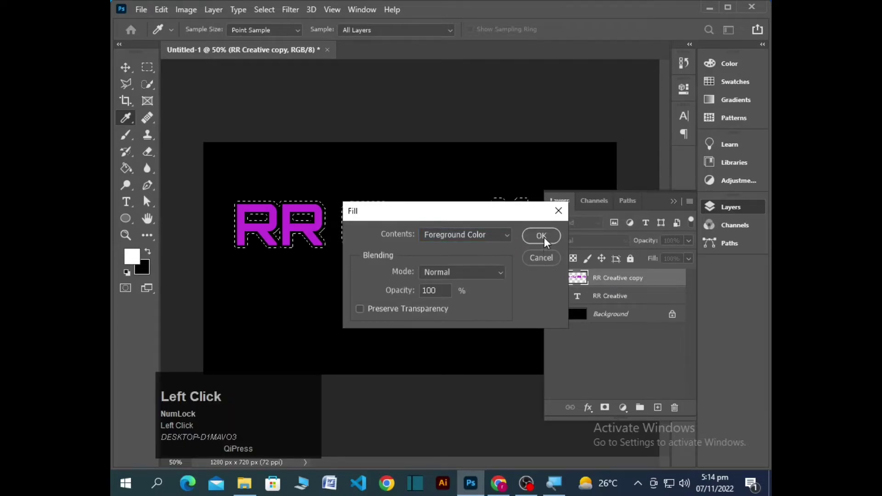
pyautogui.click(547, 242)
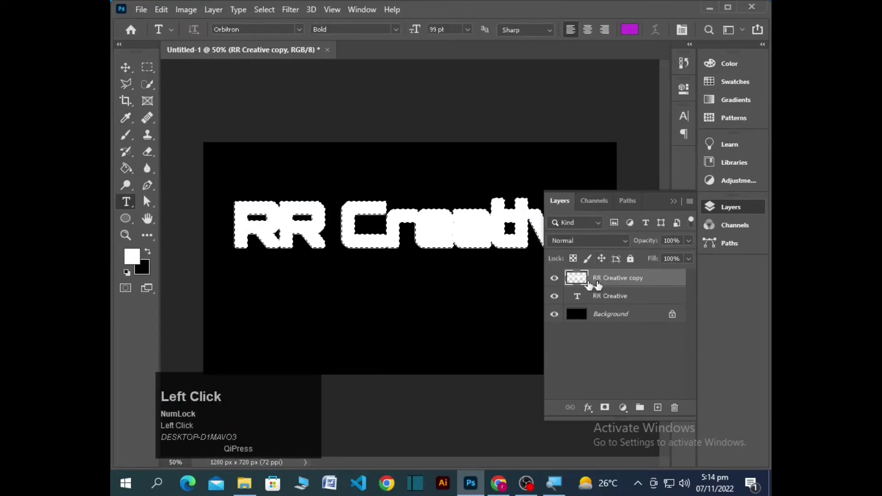
# - Move the white copy below the purple text, deselect, and hide the copy to compare
pyautogui.moveTo(558, 283); pyautogui.dragTo(559, 298)
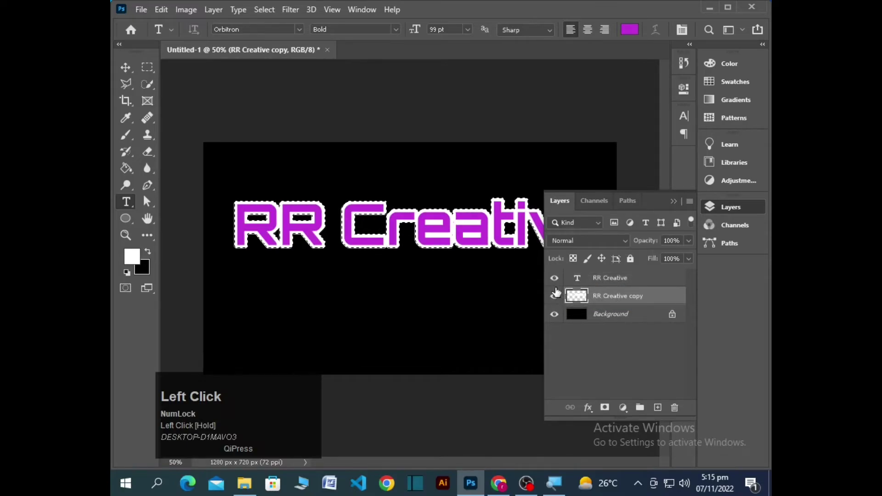
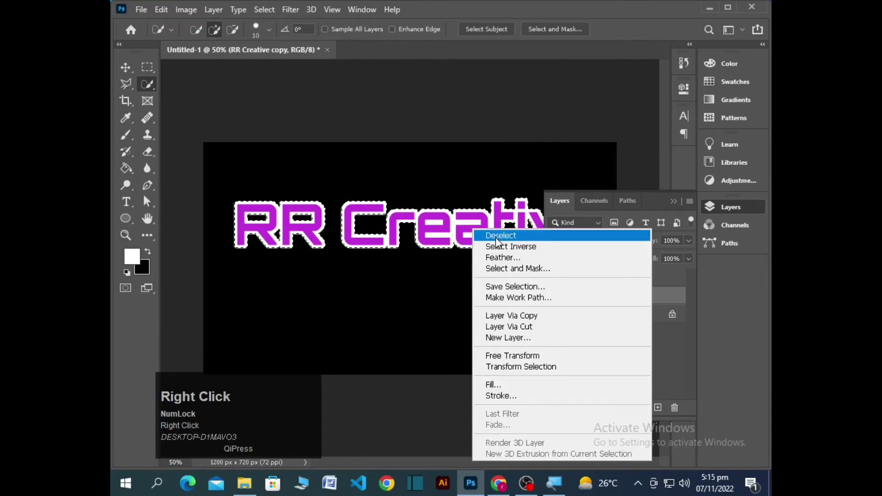
pyautogui.click(498, 242)
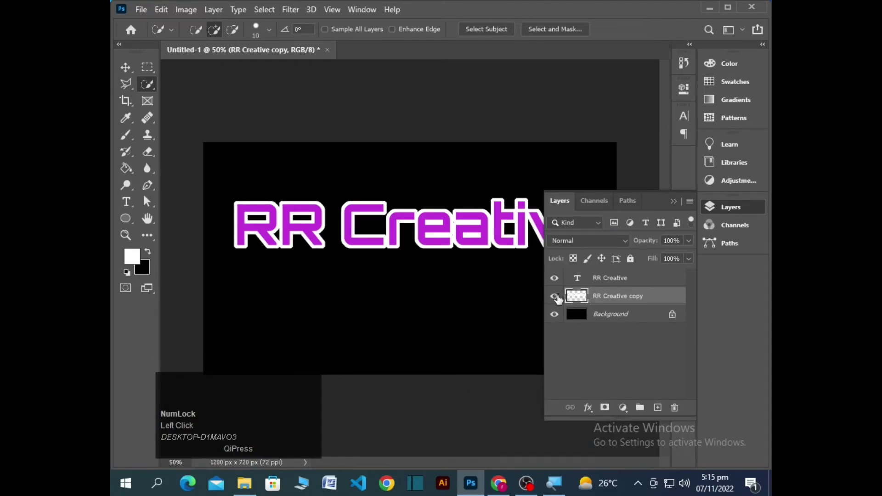
pyautogui.click(556, 302)
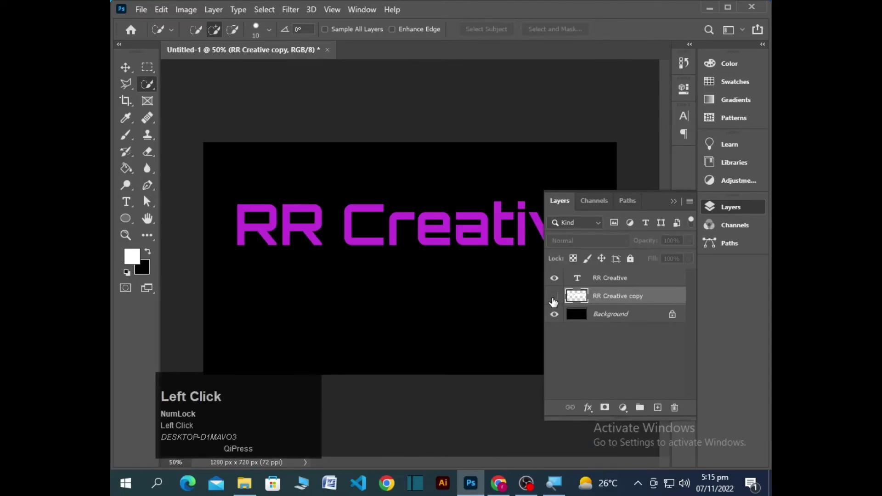